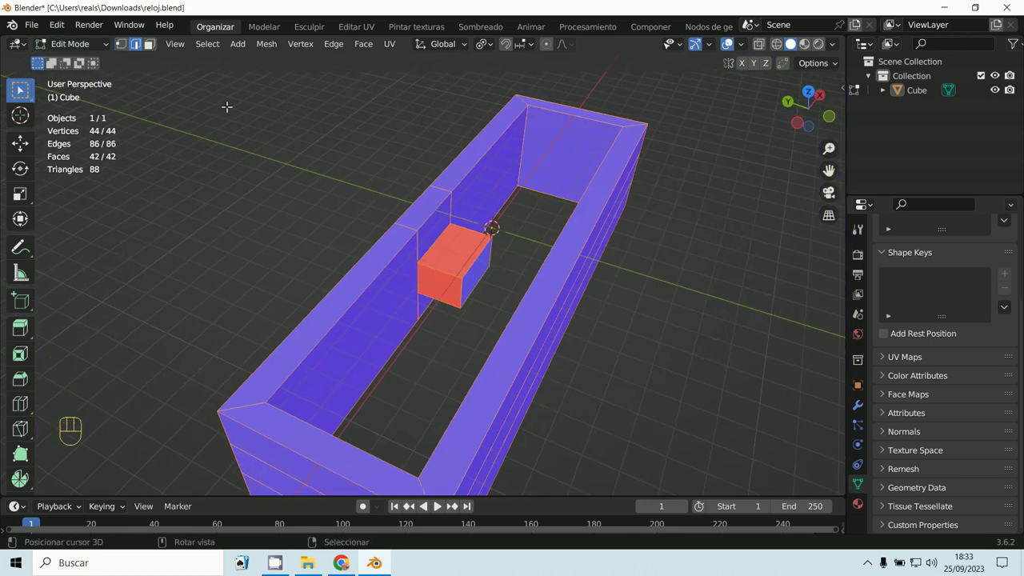
Step: Select all box geometry and merge vertices by distance, removing zero duplicates
{"action": "key", "text": "a"}
{"action": "key", "text": "a"}
{"action": "key", "text": "m"}
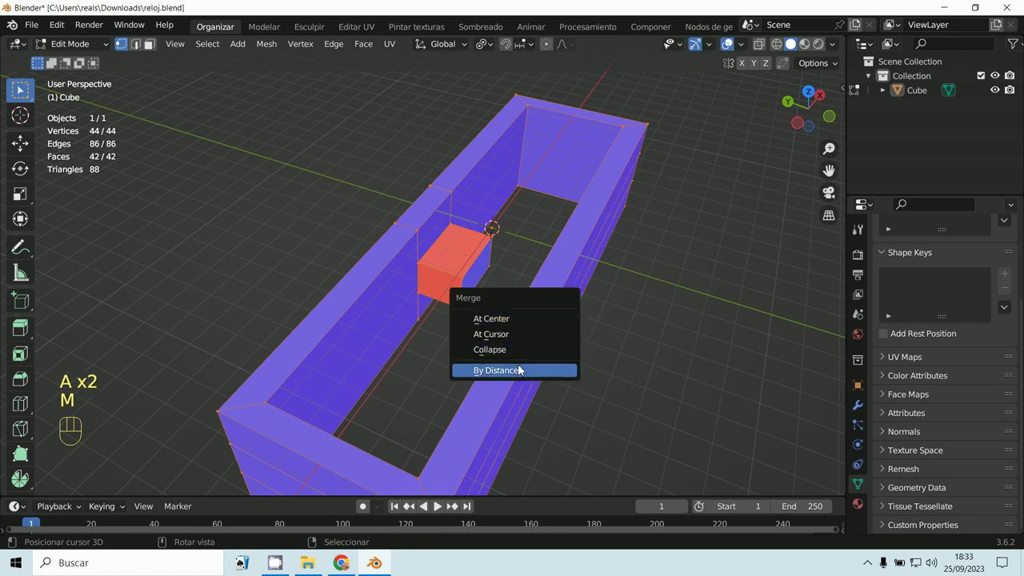
{"action": "key", "text": "shift+n"}
{"action": "middle_click", "coordinate": [522, 364]}
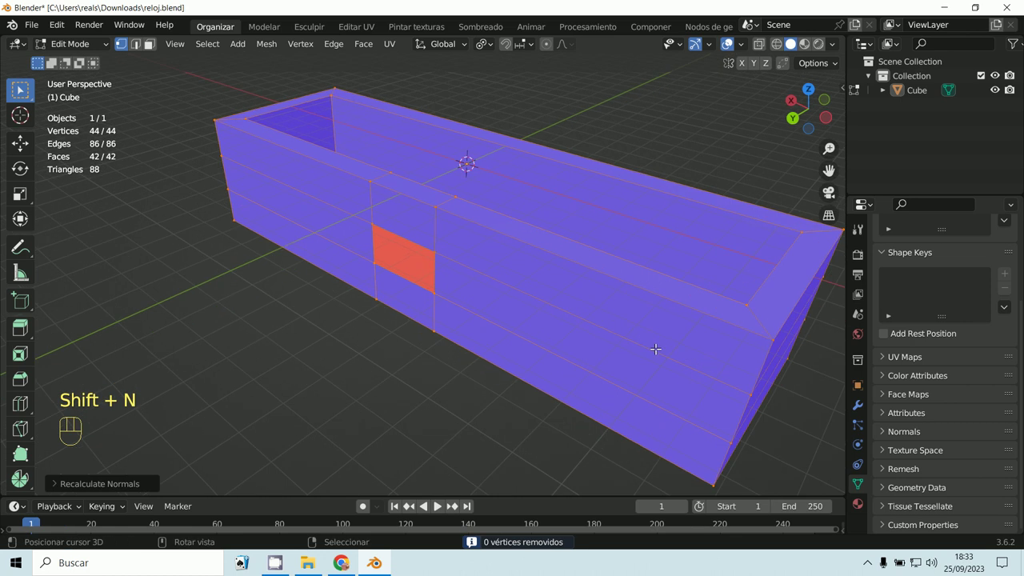
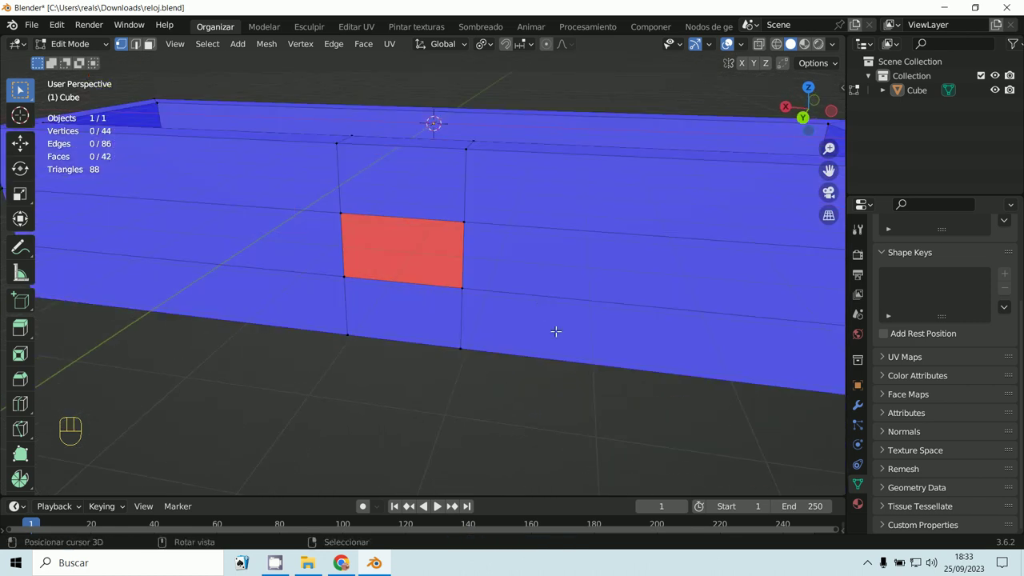
Step: Switch to face selection to inspect the box, undoing the experiment afterwards
{"action": "left_click", "coordinate": [151, 47]}
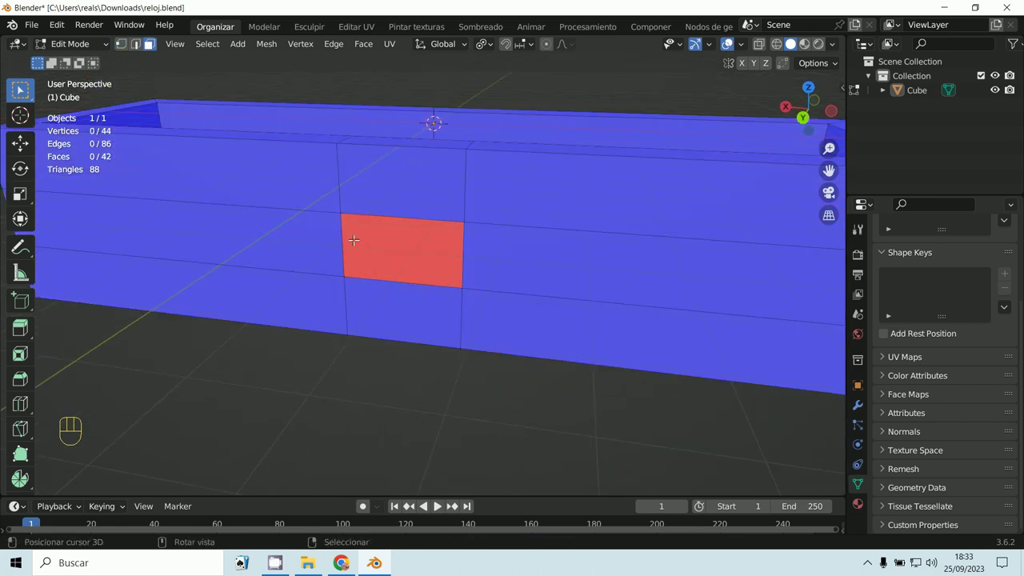
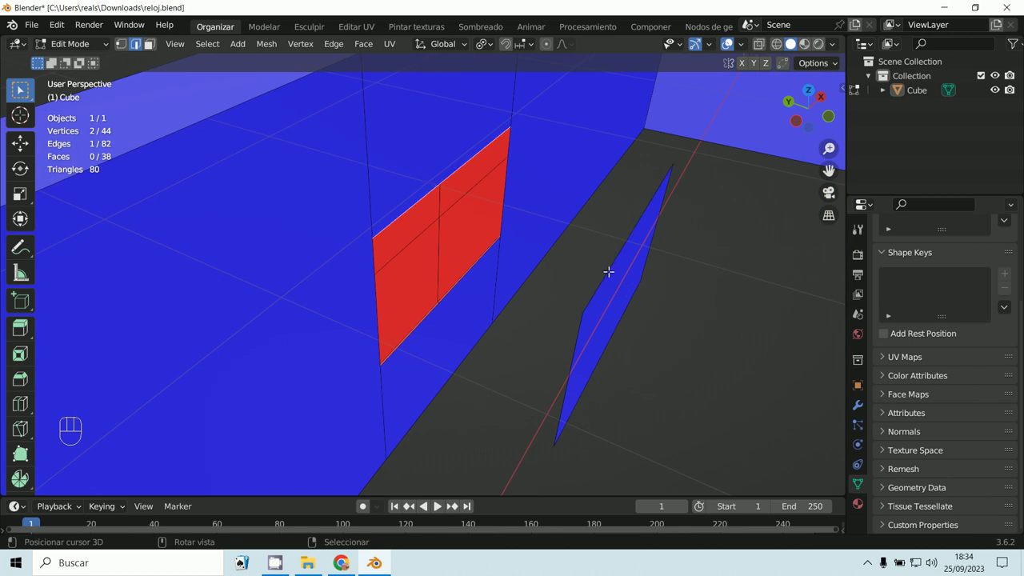
{"action": "key", "text": "ctrl+z"}
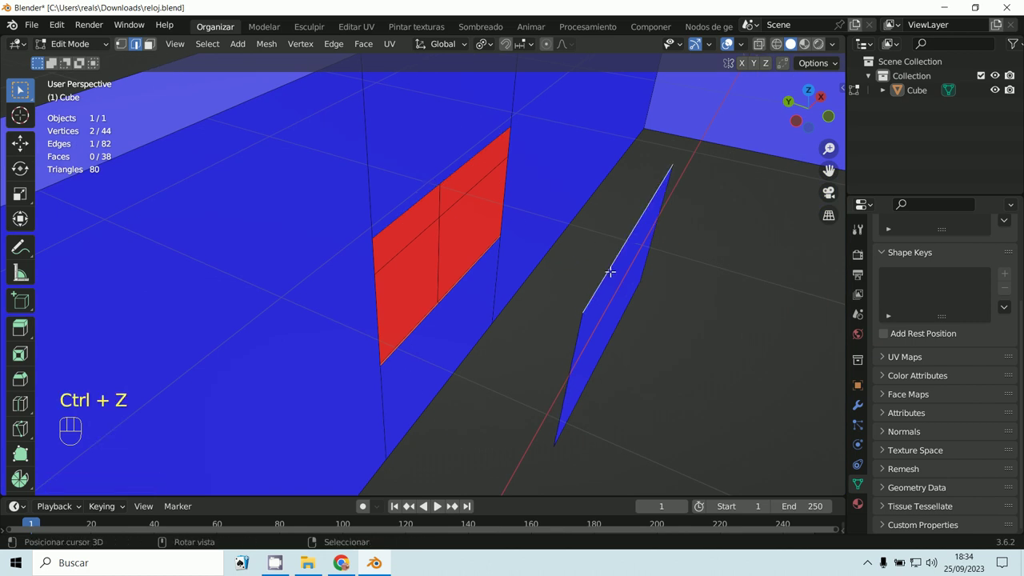
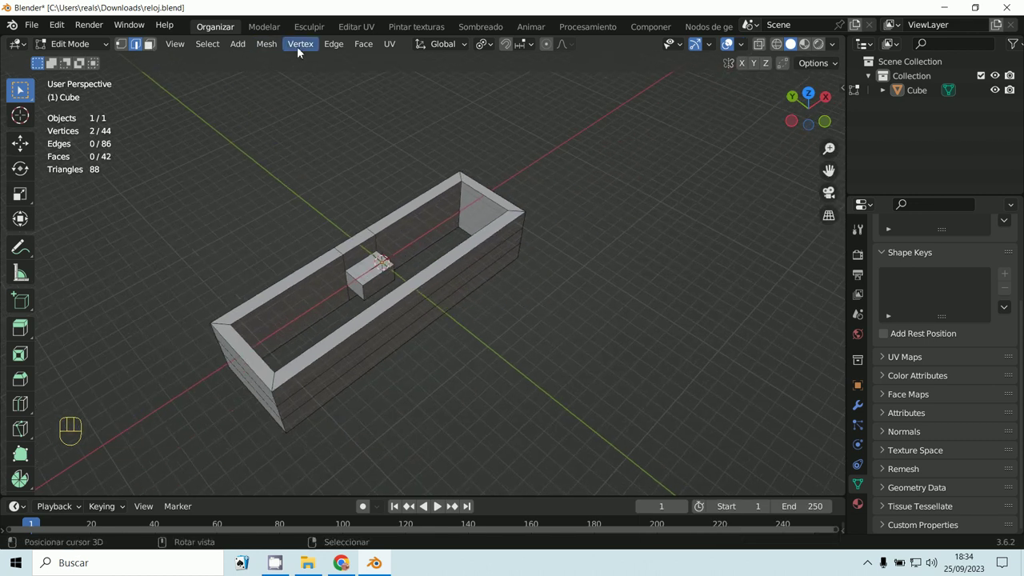
Step: In Object Mode add a cube and scale it along Y into a long bar beside the box
{"action": "left_click_drag", "start_coordinate": [245, 56], "coordinate": [74, 57]}
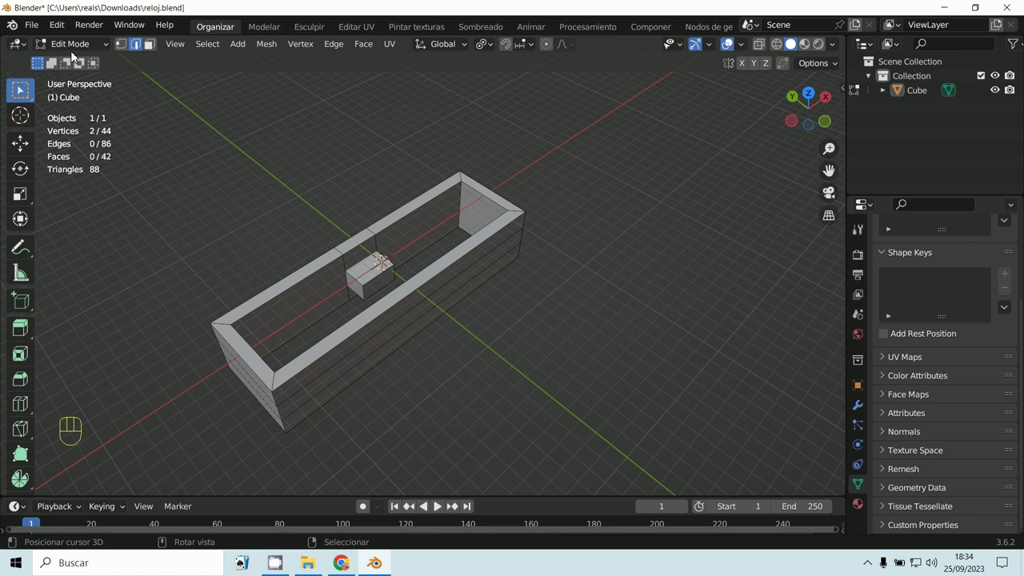
{"action": "left_click", "coordinate": [81, 61]}
{"action": "left_click_drag", "start_coordinate": [215, 44], "coordinate": [342, 80]}
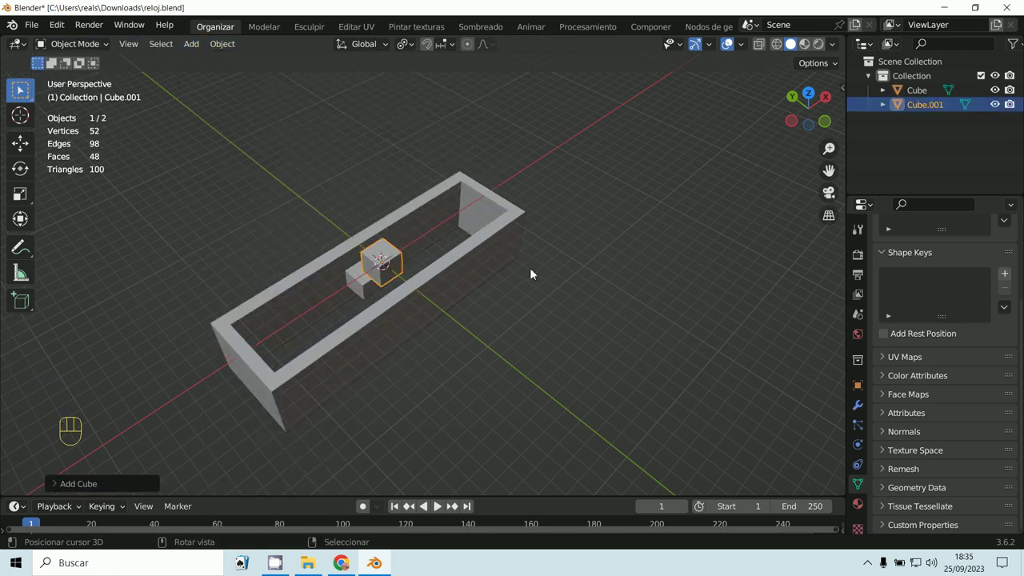
{"action": "key", "text": "g"}
{"action": "key", "text": "s"}
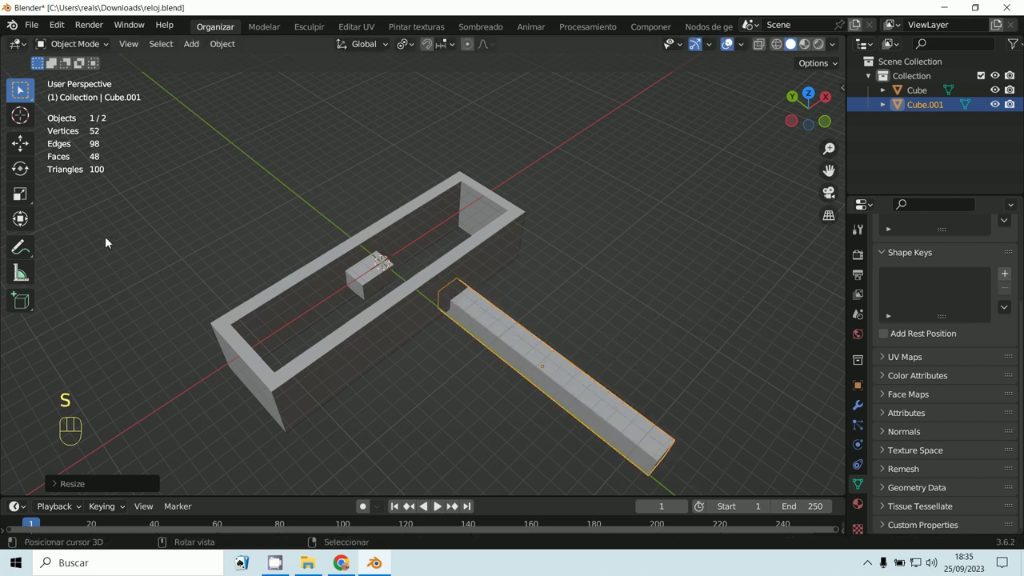
{"action": "middle_click", "coordinate": [427, 329]}
Step: Add a Bevel modifier to the bar Cube.001, chamfering its edges by 0.1 m with one segment
{"action": "left_click_drag", "start_coordinate": [365, 326], "coordinate": [326, 287]}
{"action": "left_click_drag", "start_coordinate": [336, 312], "coordinate": [466, 357]}
{"action": "middle_click", "coordinate": [454, 354]}
{"action": "left_click_drag", "start_coordinate": [897, 256], "coordinate": [735, 316]}
{"action": "left_click_drag", "start_coordinate": [669, 350], "coordinate": [446, 336]}
{"action": "left_click_drag", "start_coordinate": [700, 388], "coordinate": [673, 382]}
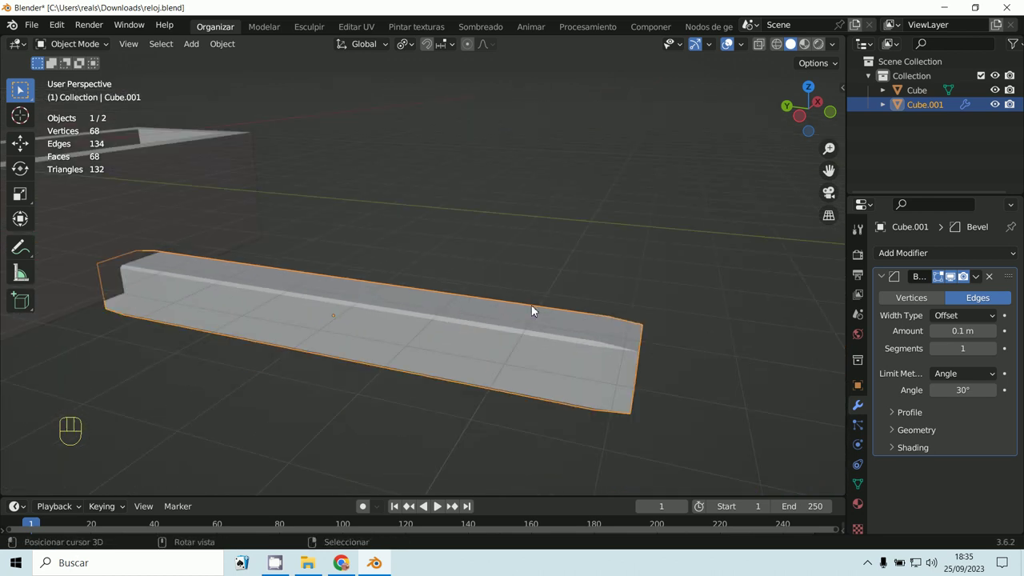
Step: Apply the bar's scale to 1,1,1 via the N panel, then delete the bar from the scene
{"action": "key", "text": "n"}
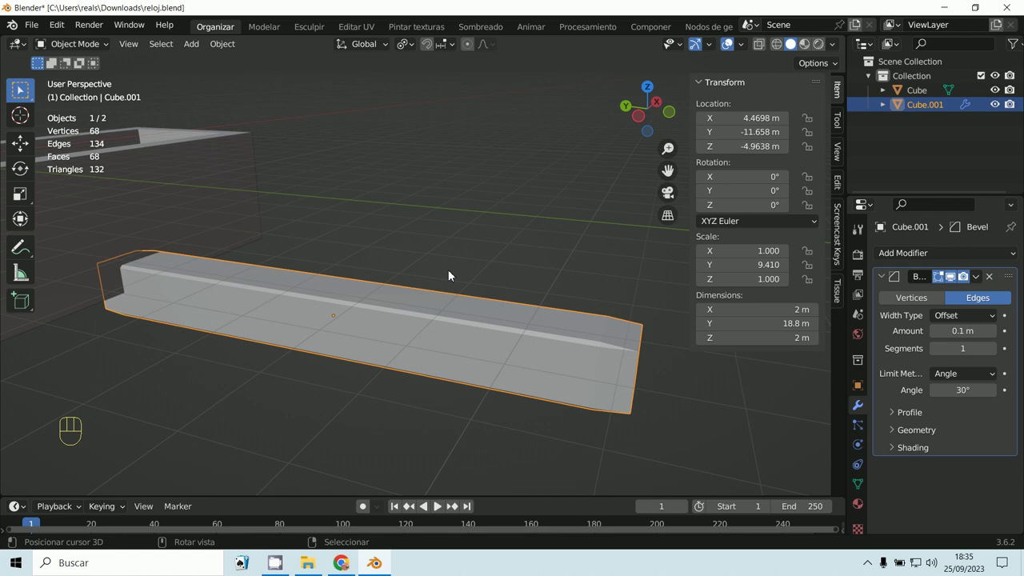
{"action": "key", "text": "ctrl+a"}
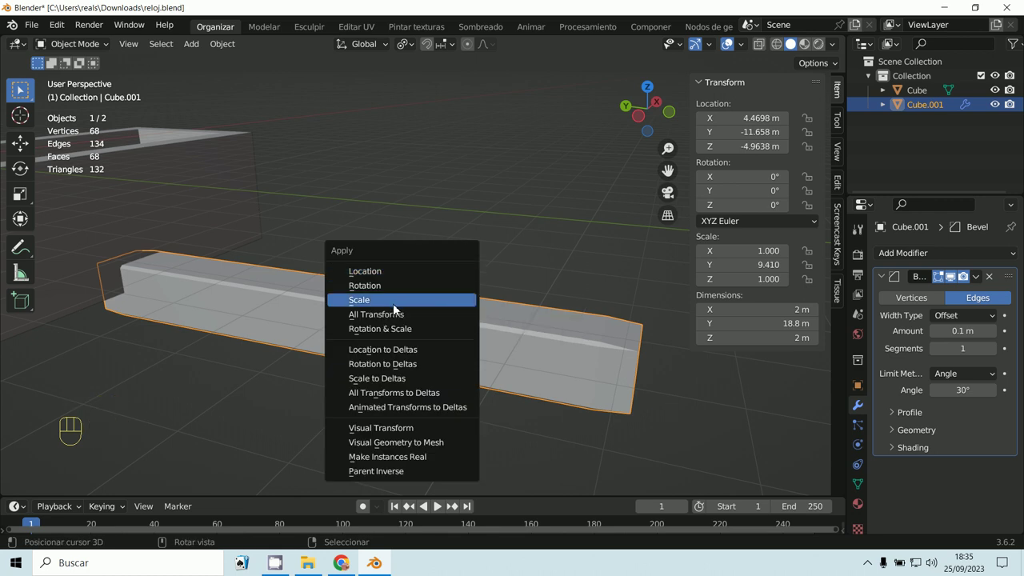
{"action": "left_click_drag", "start_coordinate": [637, 369], "coordinate": [506, 351]}
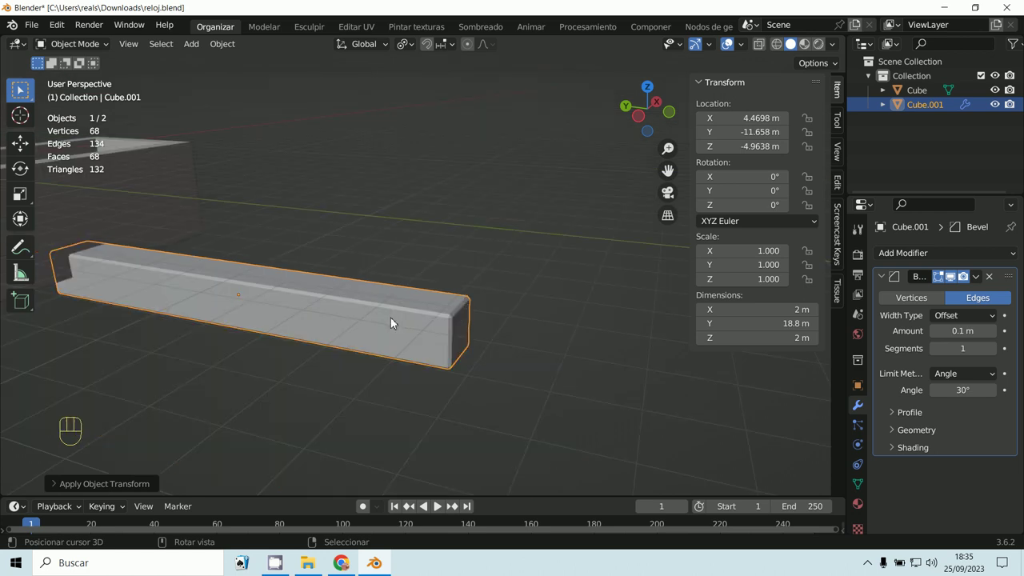
{"action": "key", "text": "x"}
{"action": "middle_click", "coordinate": [383, 322]}
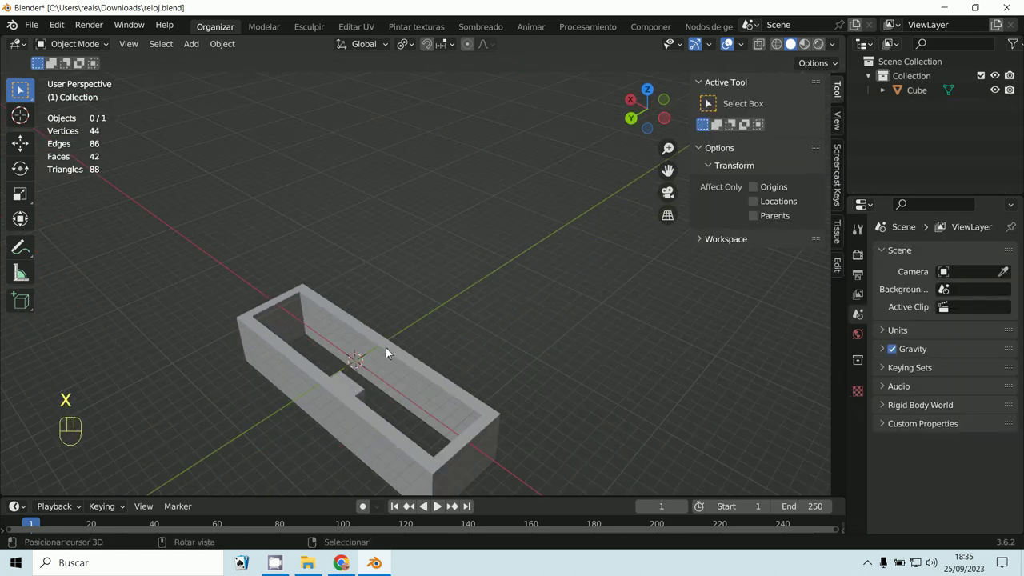
Step: Select the box Cube (scale 11.5, 3.5, 2.5) and bring up its apply-transform options
{"action": "left_click_drag", "start_coordinate": [576, 394], "coordinate": [469, 339]}
{"action": "left_click_drag", "start_coordinate": [489, 332], "coordinate": [507, 332]}
{"action": "key", "text": "ctrl+a"}
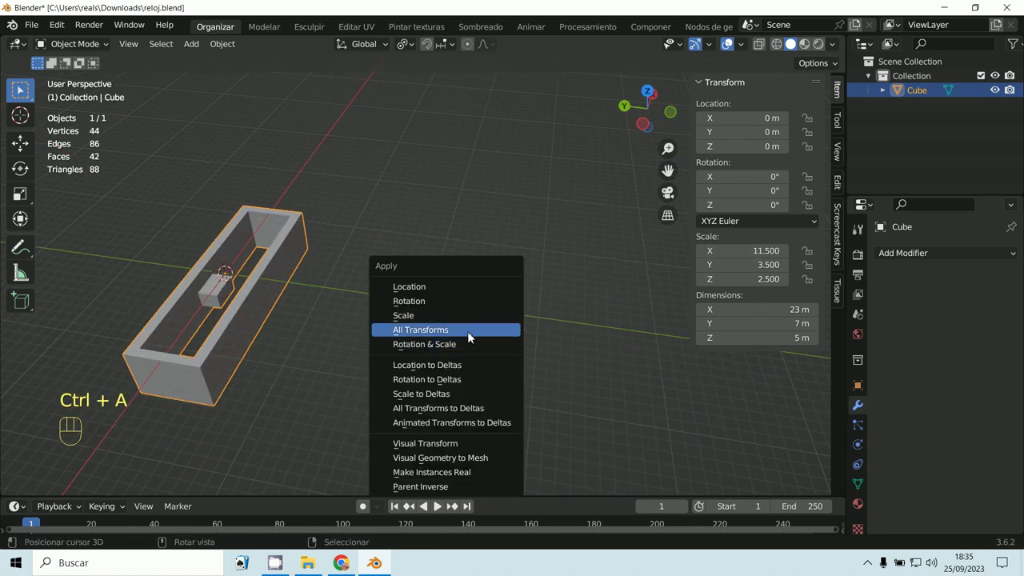
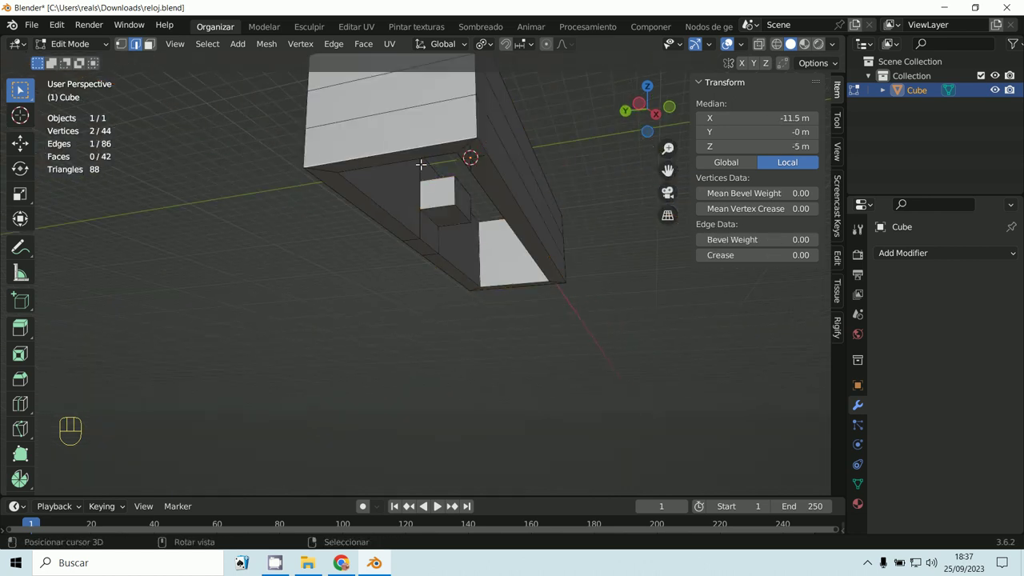
Step: Undo the last action before beveling the box's top rim edges
{"action": "key", "text": "ctrl+z"}
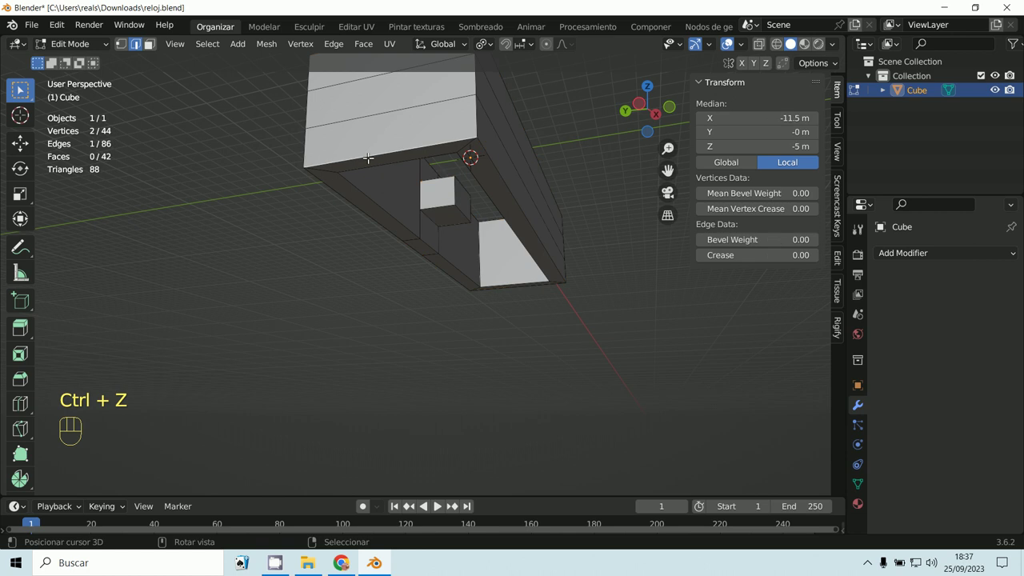
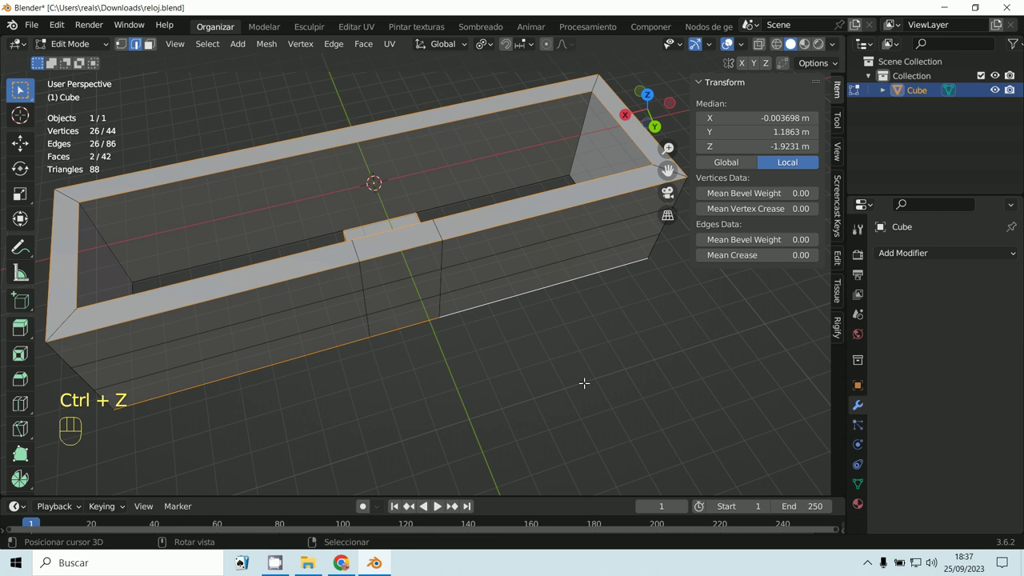
Step: Bevel the box's top rim edges with Width 0.75 m and Segments 6 for a rounded rim
{"action": "key", "text": "ctrl+b"}
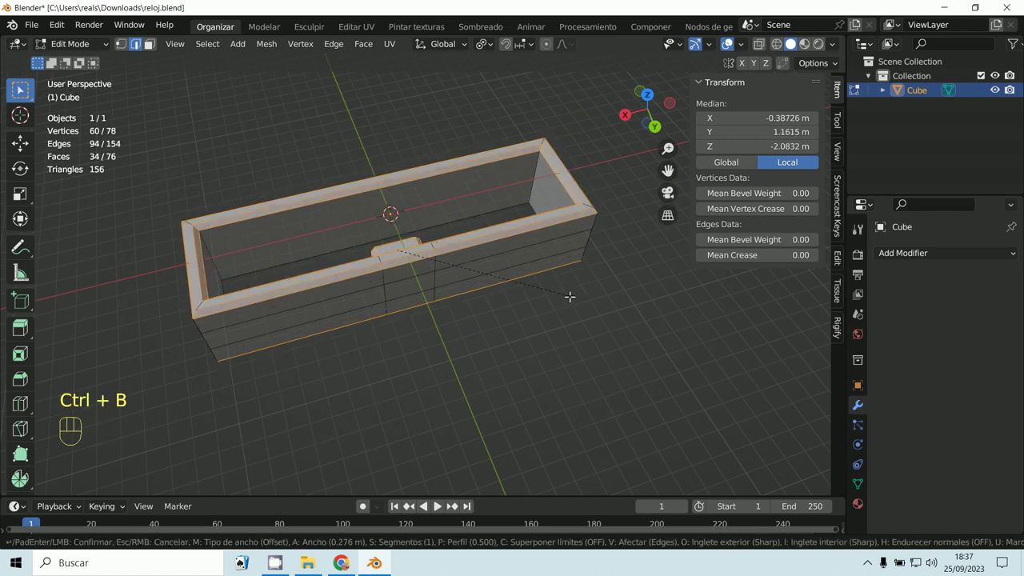
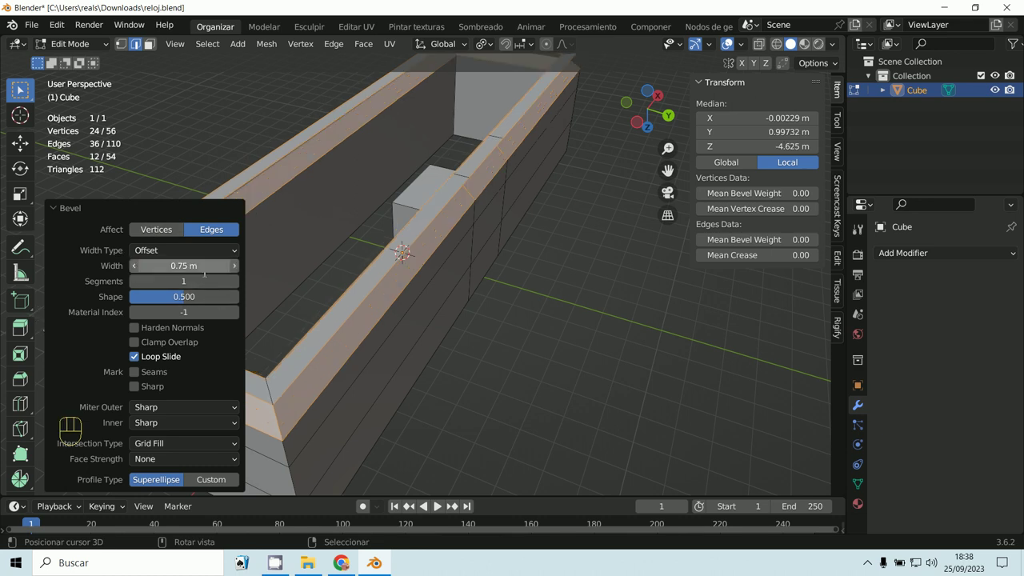
{"action": "double_click", "coordinate": [236, 284]}
{"action": "double_click", "coordinate": [236, 285]}
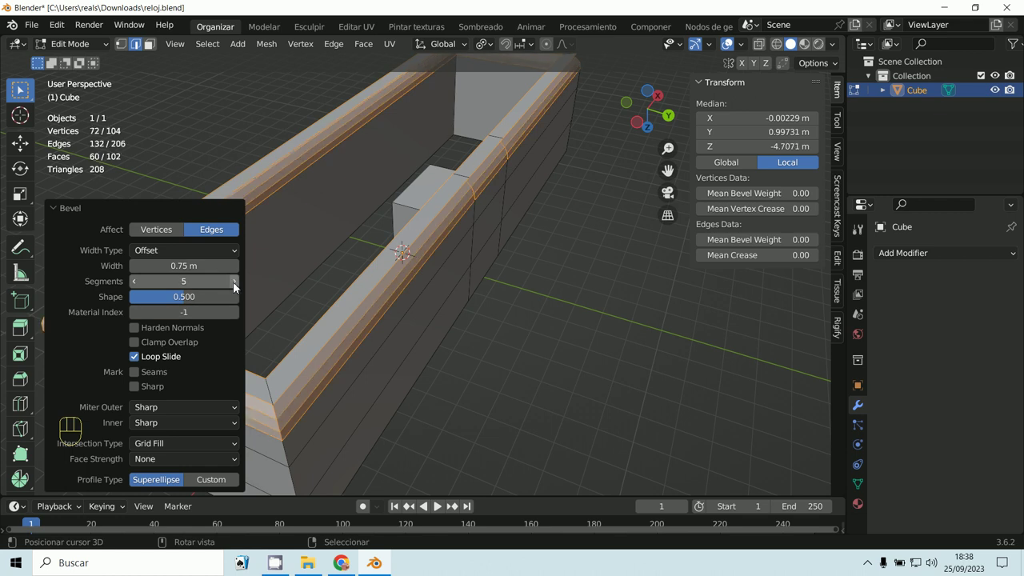
{"action": "left_click", "coordinate": [236, 285]}
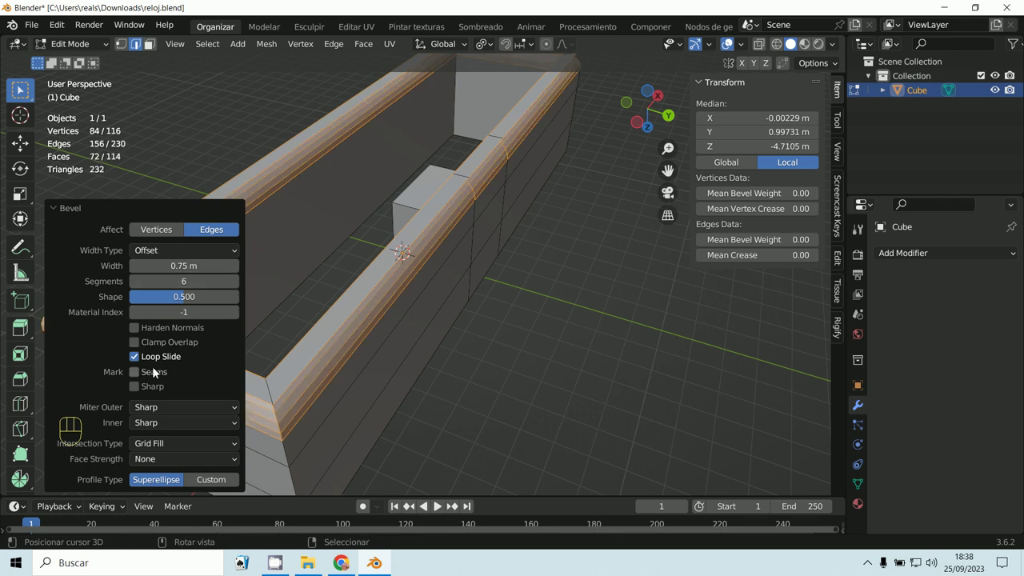